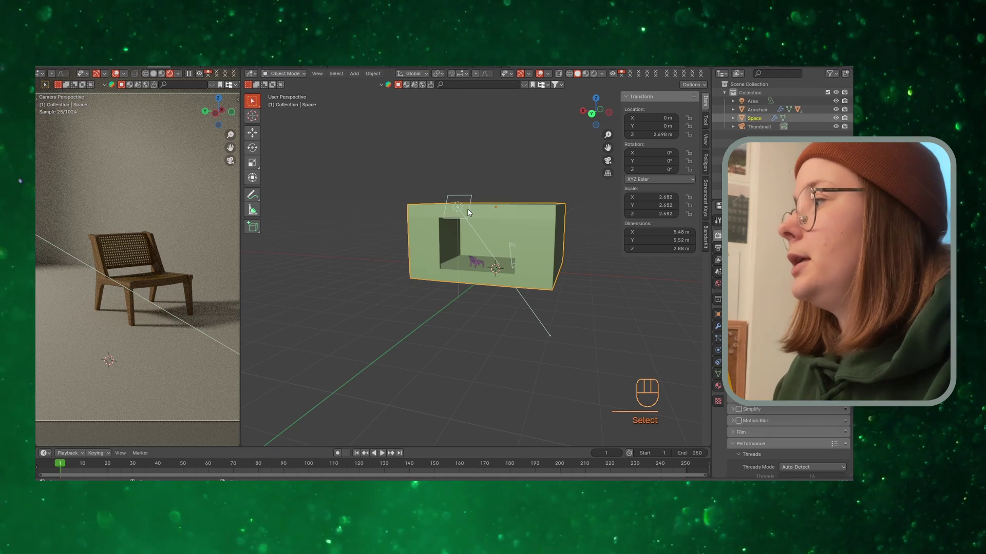
- Zoom the viewport in close on the room box so the armchair is clearly visible, and save
left_click_drag(498, 310, 344, 219)
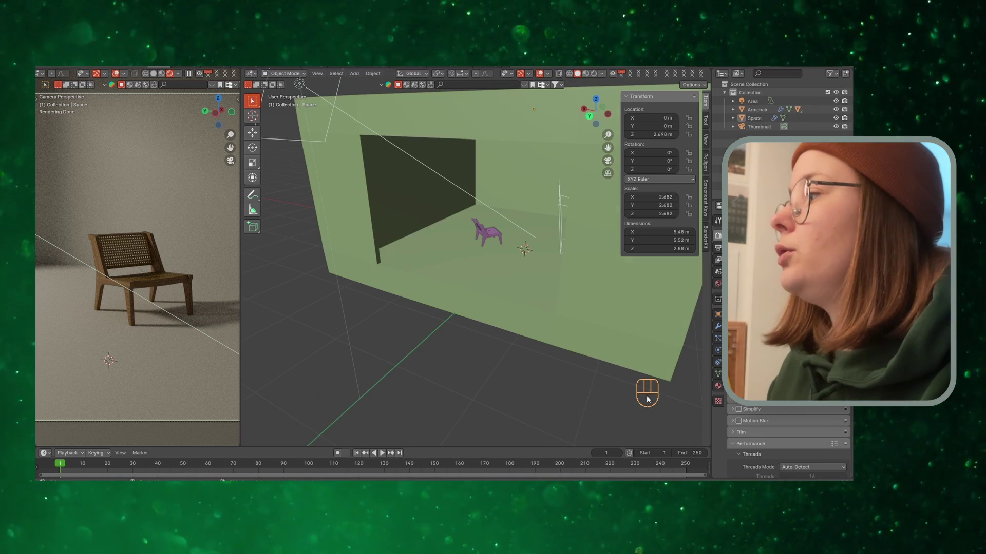
key("ctrl+s")
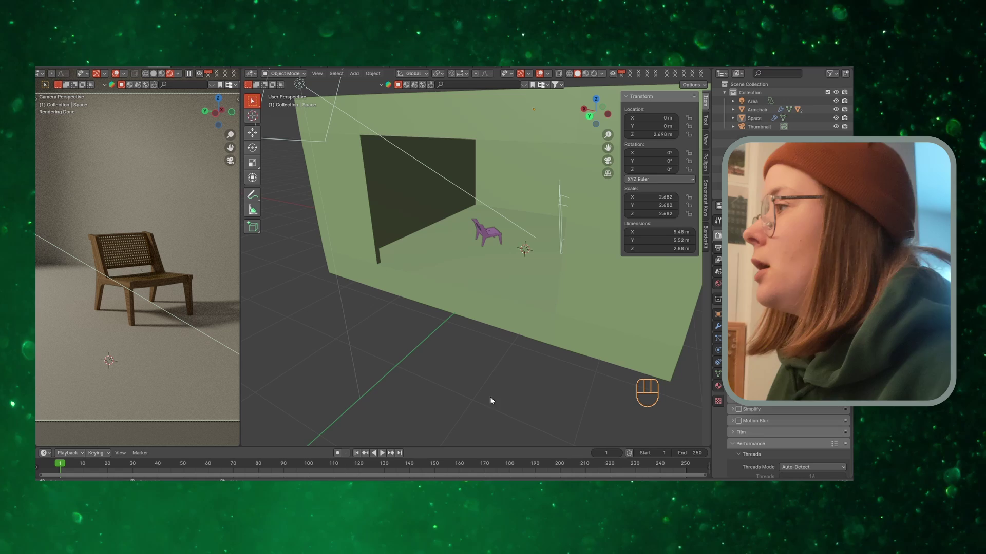
left_click(450, 341)
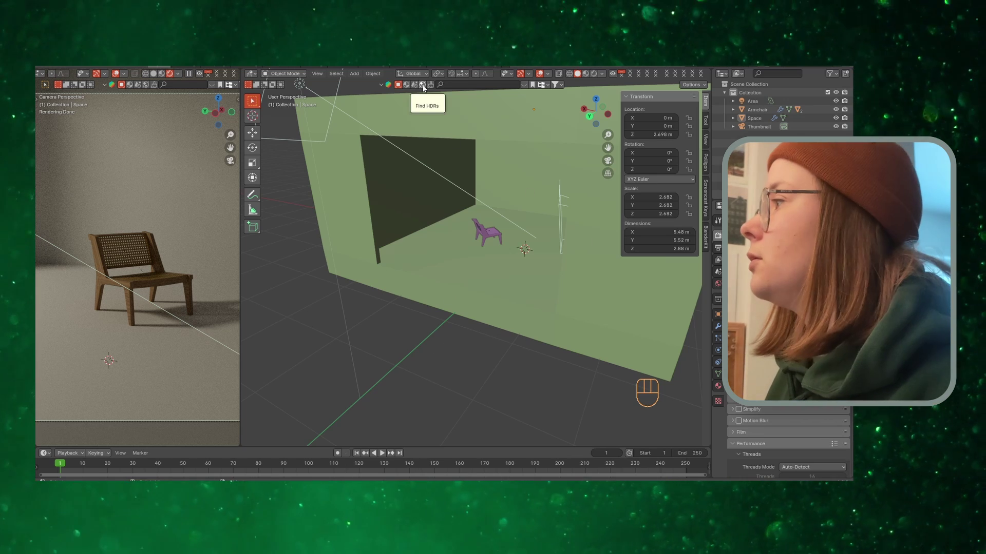
- Switch the camera-view shading from Rendered to Solid and save the file
left_click(423, 86)
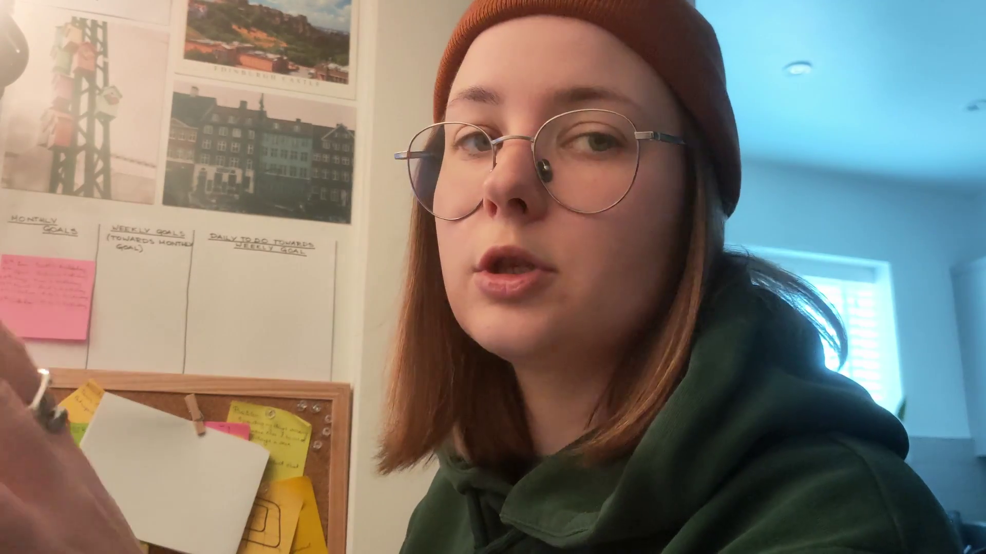
key("ctrl+s")
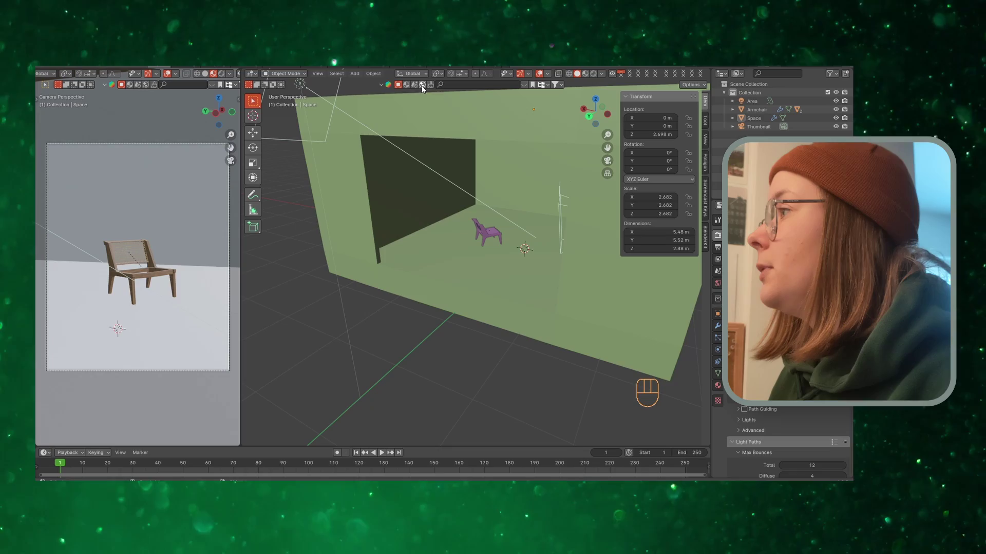
- Switch the BlenderKit asset search to HDRIs
left_click(425, 89)
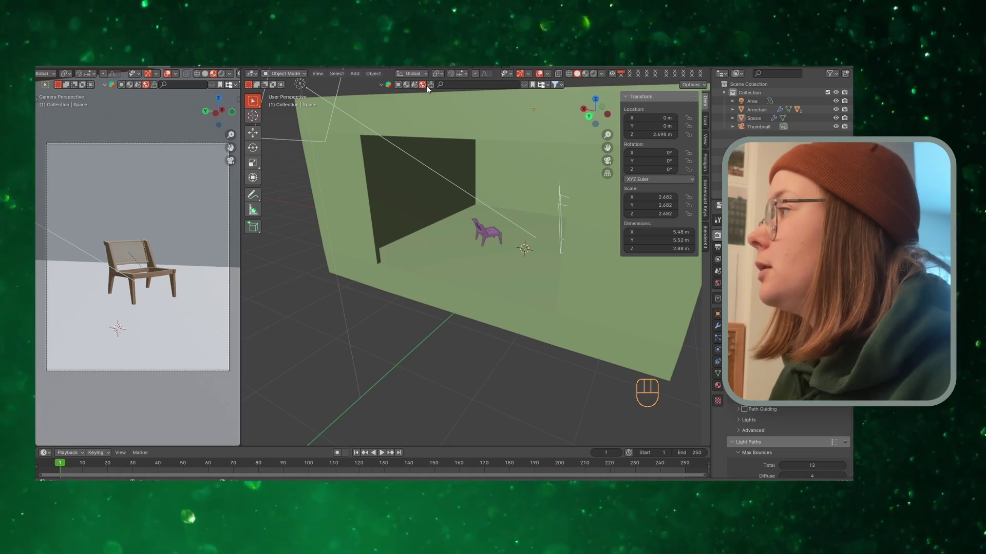
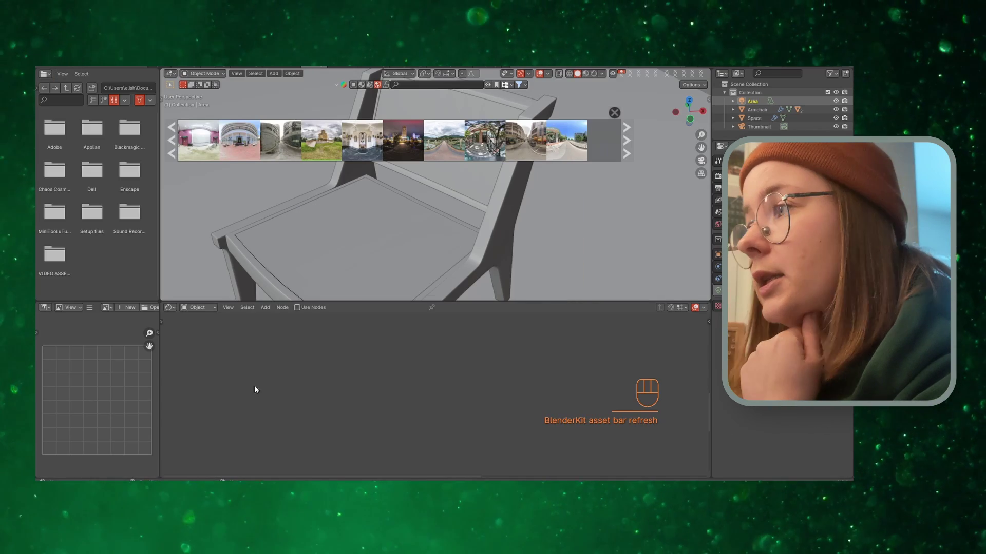
- Change the shader editor's Shader Type toward World for the HDRI lighting
left_click(206, 307)
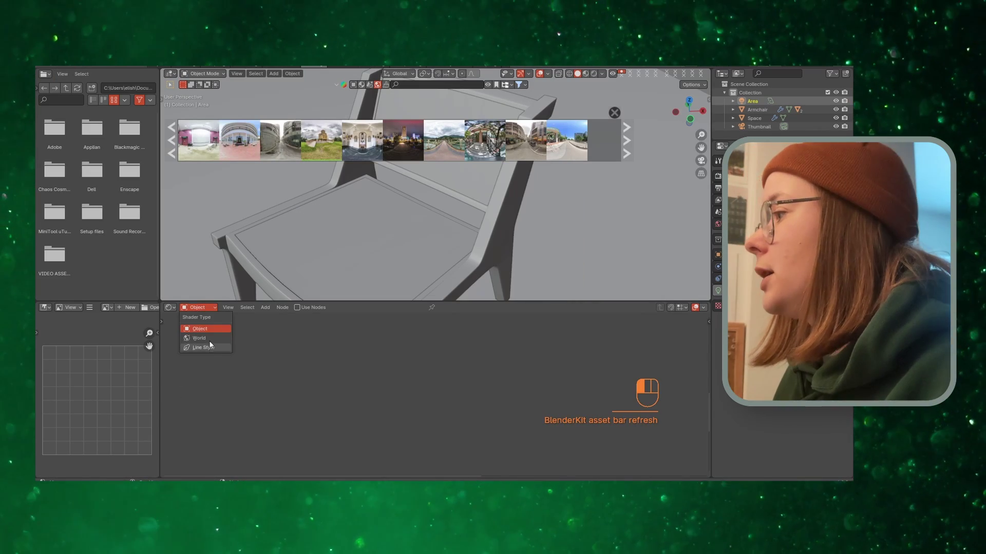
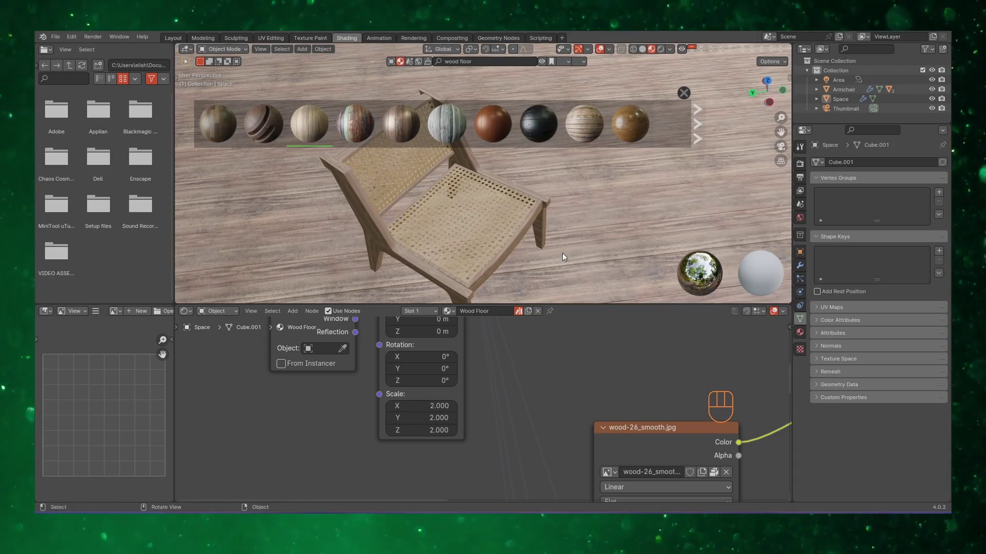
- Switch the viewport to rendered shading before searching BlenderKit for 'wall' materials
key("ctrl+s")
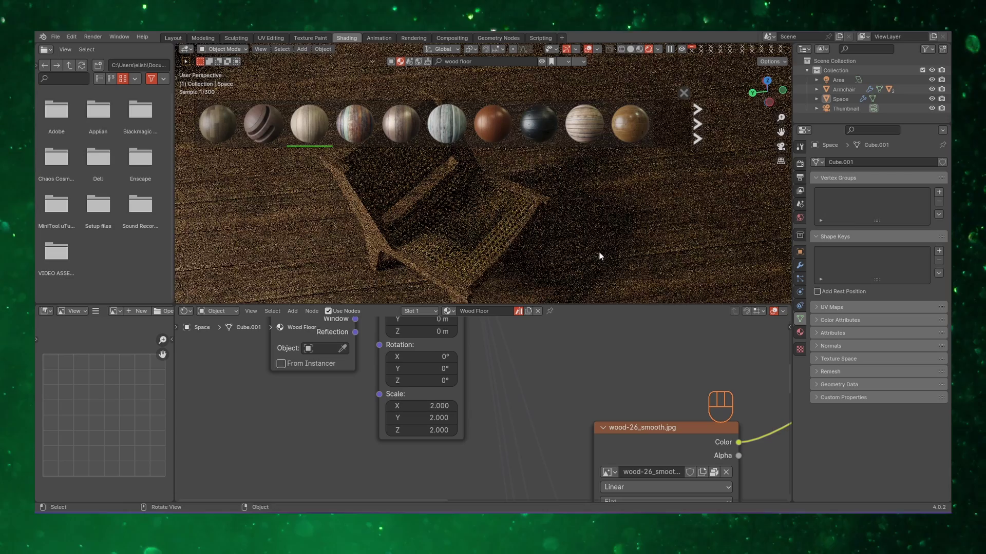
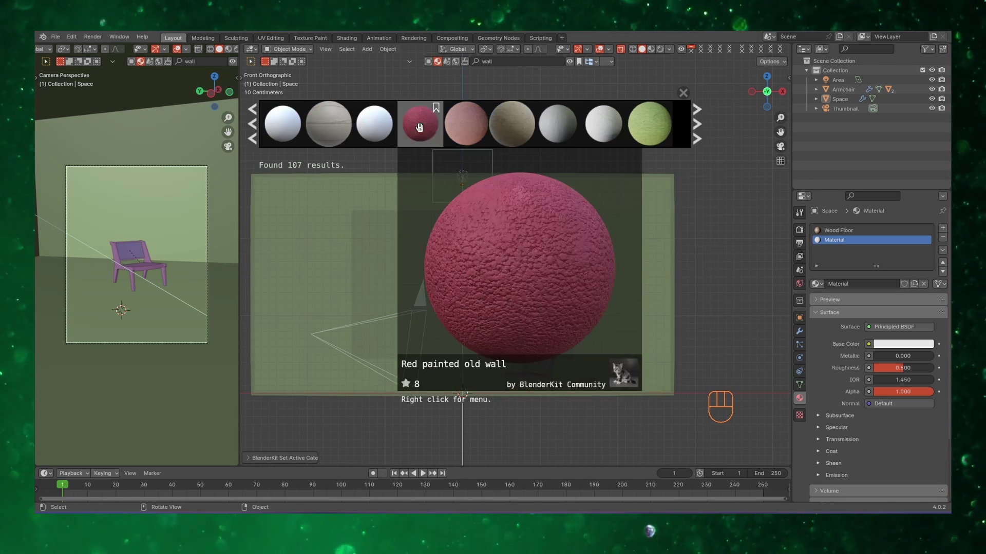
type("Download")
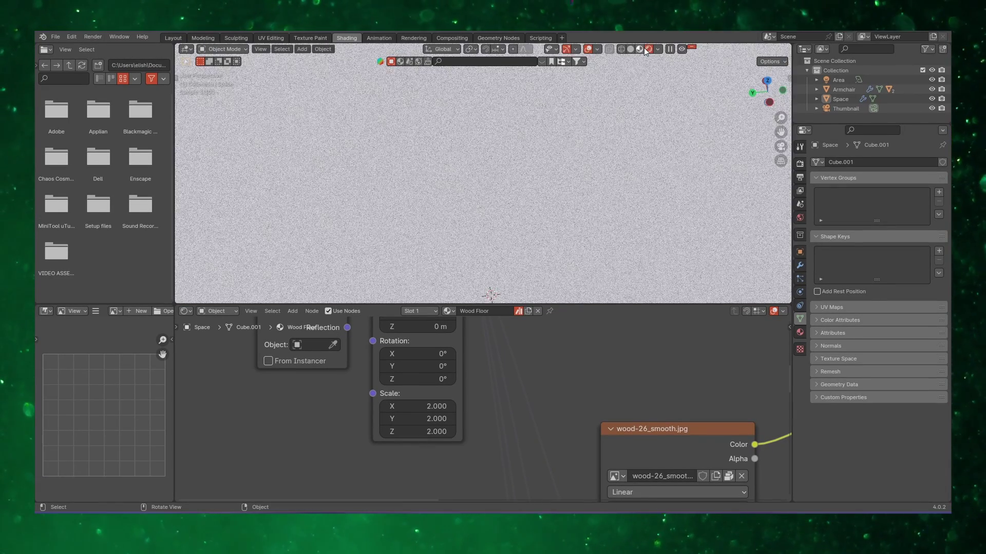
middle_click(627, 120)
left_click(804, 335)
key("ctrl+s")
double_click(574, 175)
left_click(512, 63)
left_click_drag(531, 65, 528, 65)
key("l")
key("BackSpace")
key("BackSpace")
left_click(529, 64)
key("BackSpace")
key("BackSpace")
key("BackSpace")
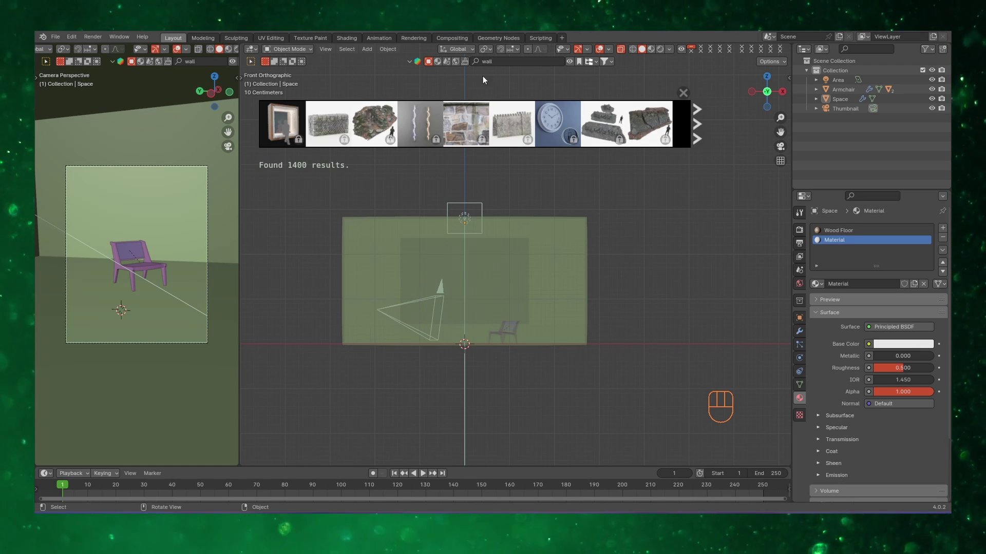
left_click_drag(614, 64, 686, 71)
left_click(700, 122)
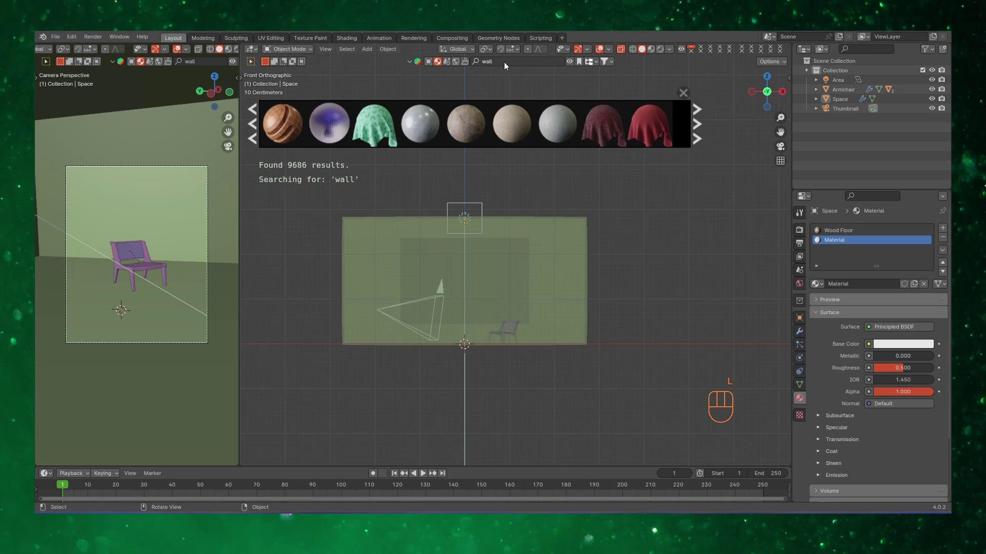